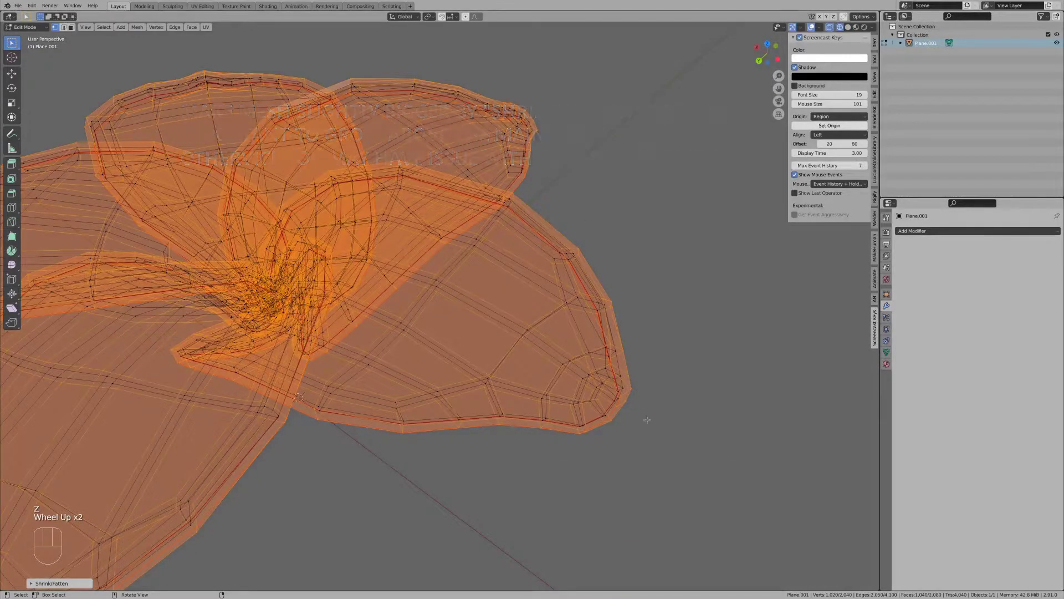
# Stack about ten shells by repeatedly duplicating the outer layer and fattening each copy slightly outward.
pyautogui.press('shift+d')
pyautogui.press('alt+s')
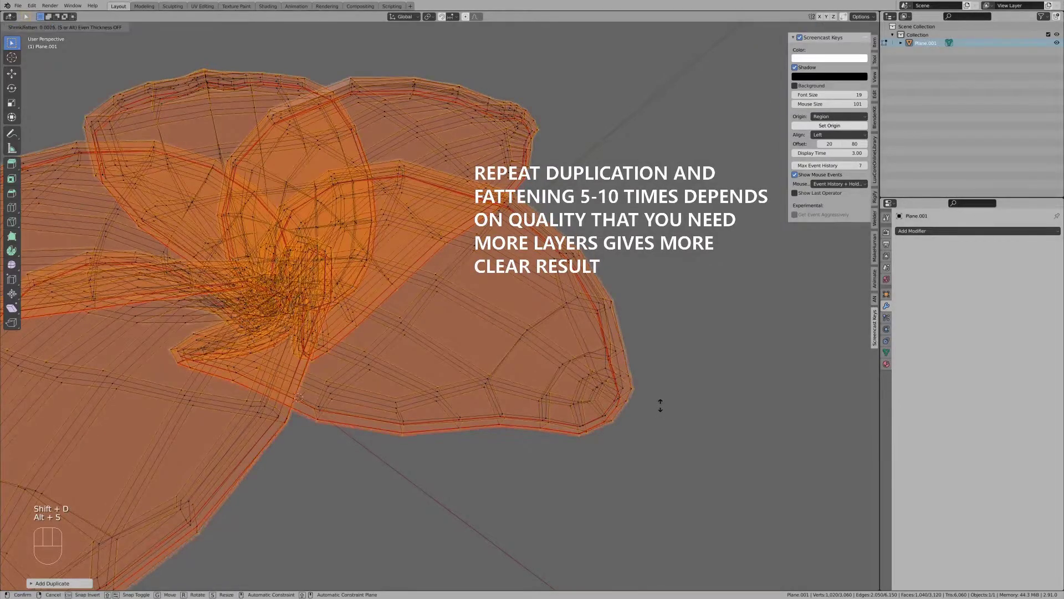
pyautogui.press('shift+d')
pyautogui.press('alt+s')
pyautogui.press('shift+d')
pyautogui.press('alt+s')
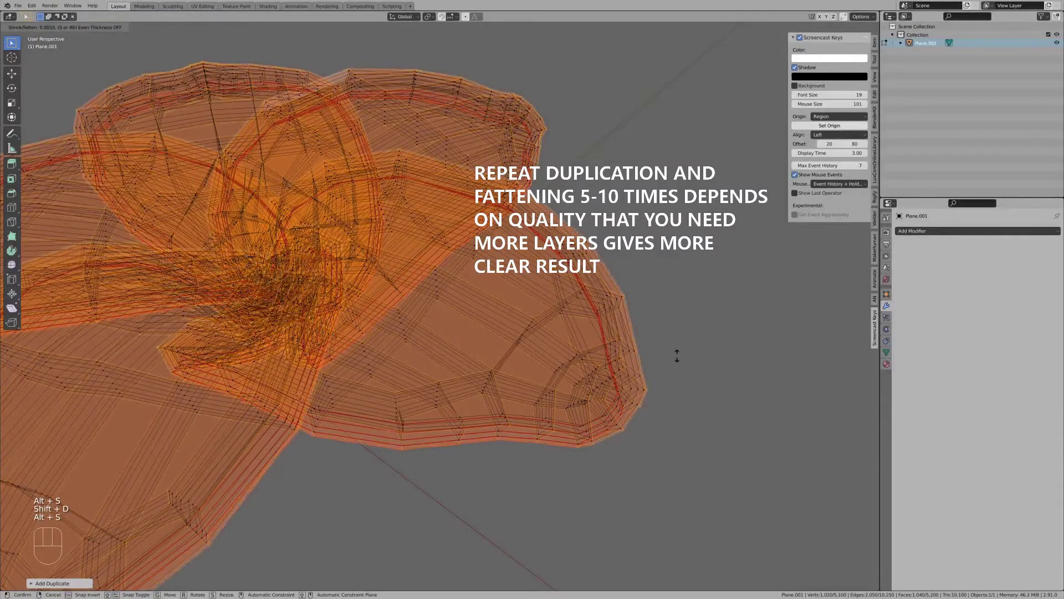
pyautogui.press('shift+d')
pyautogui.press('alt+s')
pyautogui.press('shift+d')
pyautogui.press('alt+s')
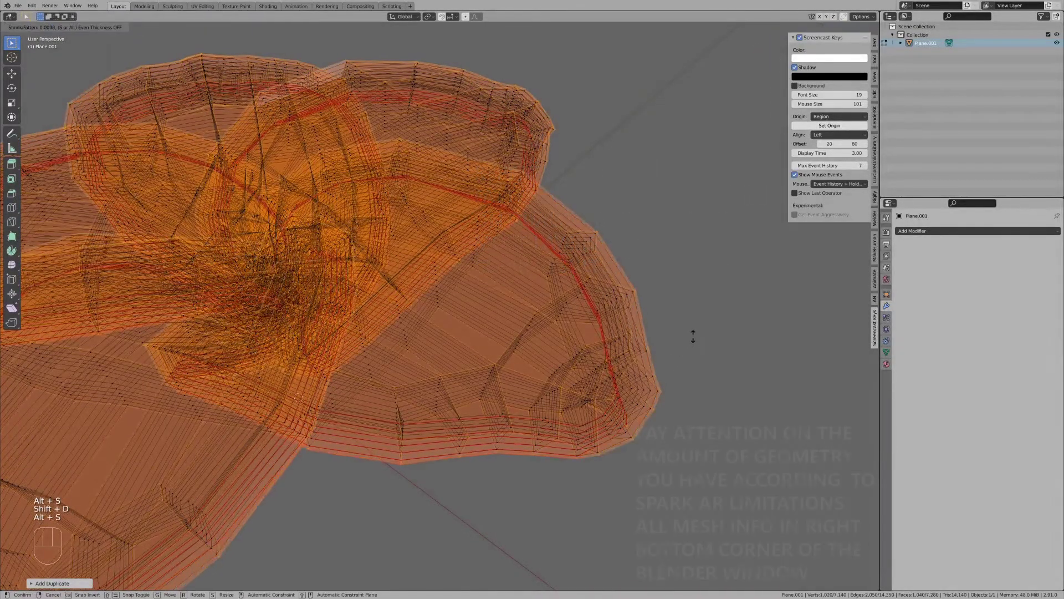
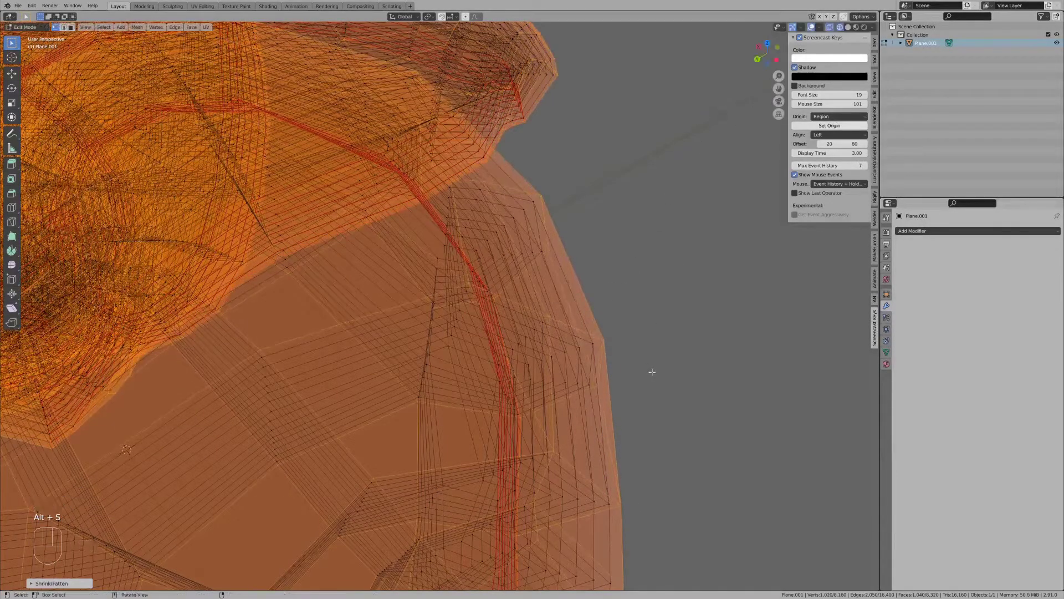
pyautogui.press('shift+d')
pyautogui.press('alt+s')
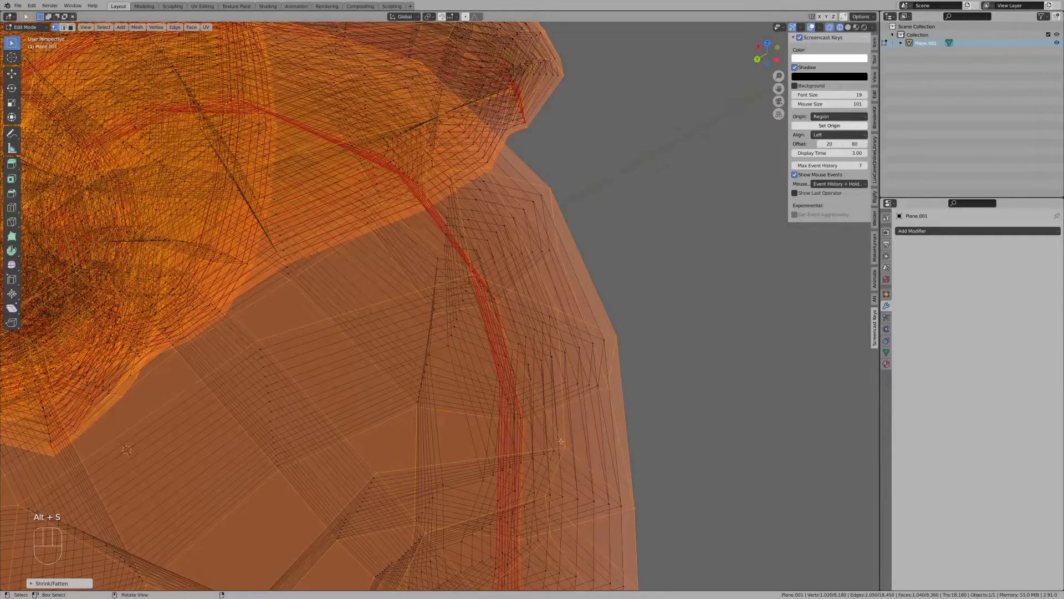
pyautogui.press('shift+d')
pyautogui.press('alt+s')
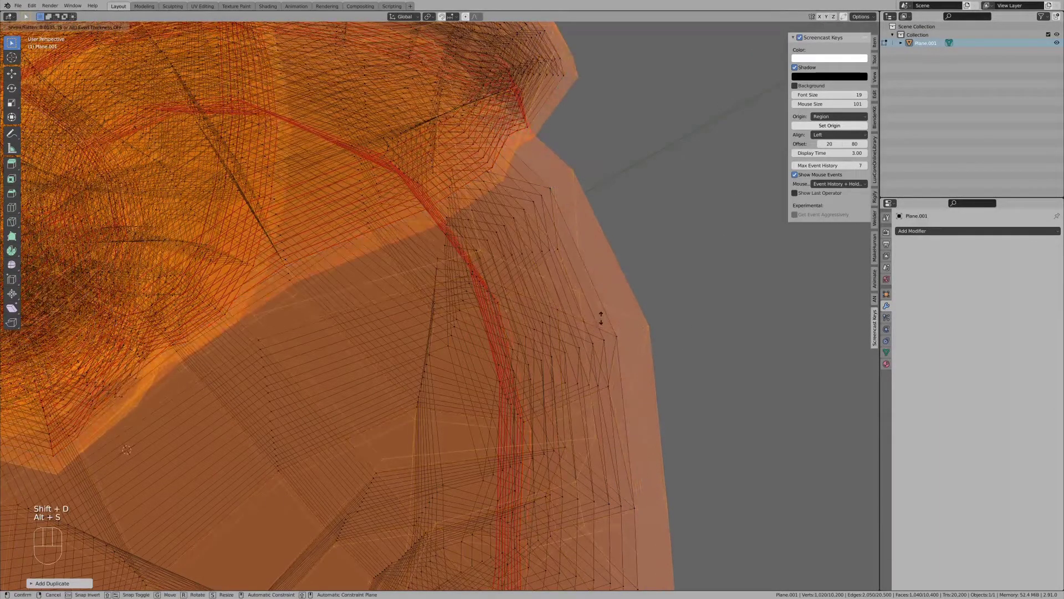
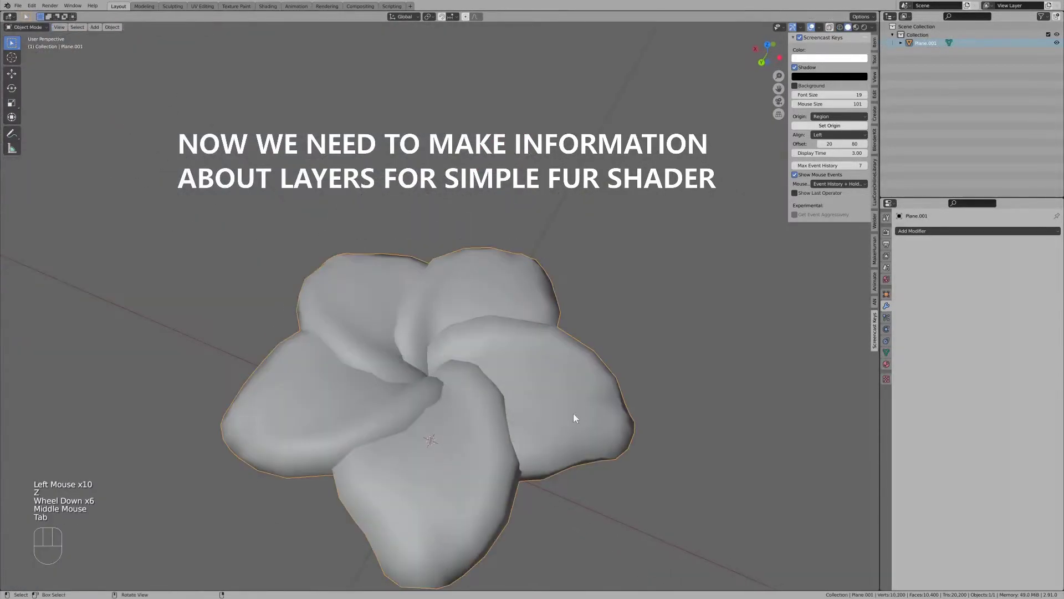
# Add a new vertex group 'Group' to the flower mesh in Object Data Properties.
pyautogui.scroll(-3)
pyautogui.moveTo(550, 437); pyautogui.dragTo(572, 417)
pyautogui.scroll(3)
pyautogui.moveTo(577, 435); pyautogui.dragTo(589, 444)
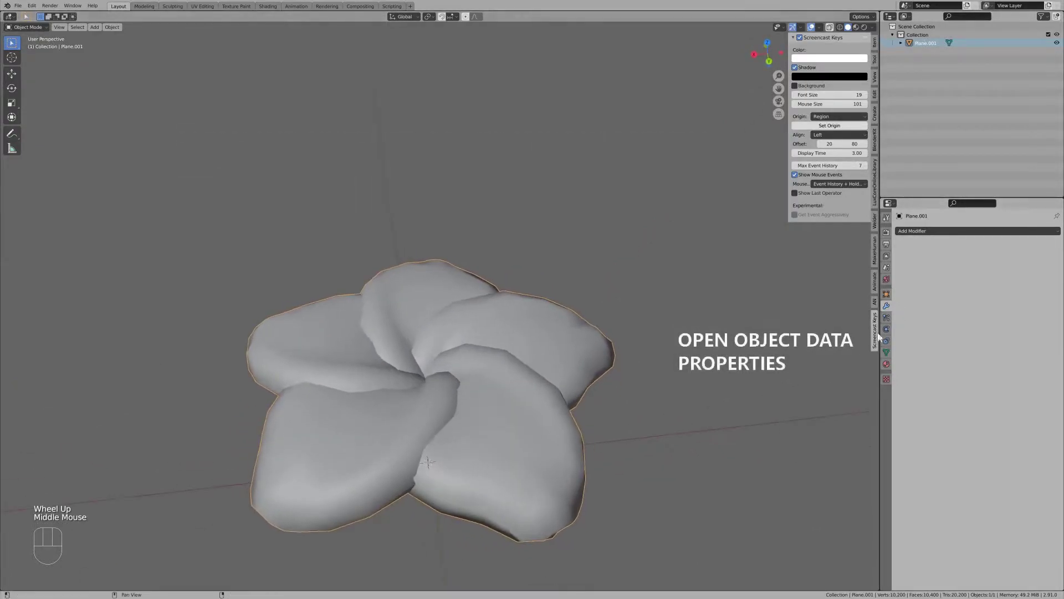
pyautogui.click(890, 358)
pyautogui.click(1059, 261)
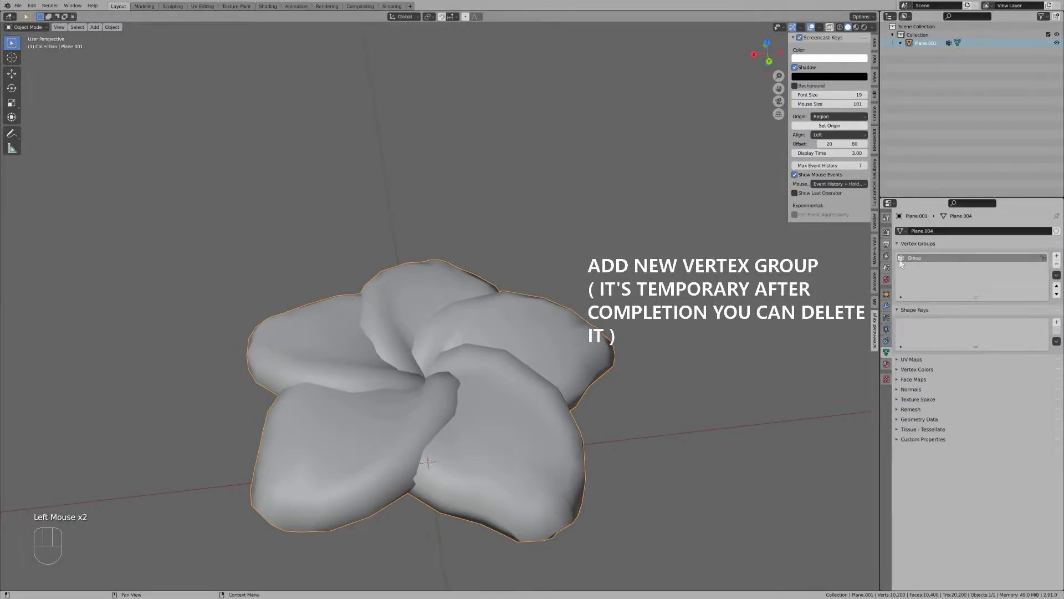
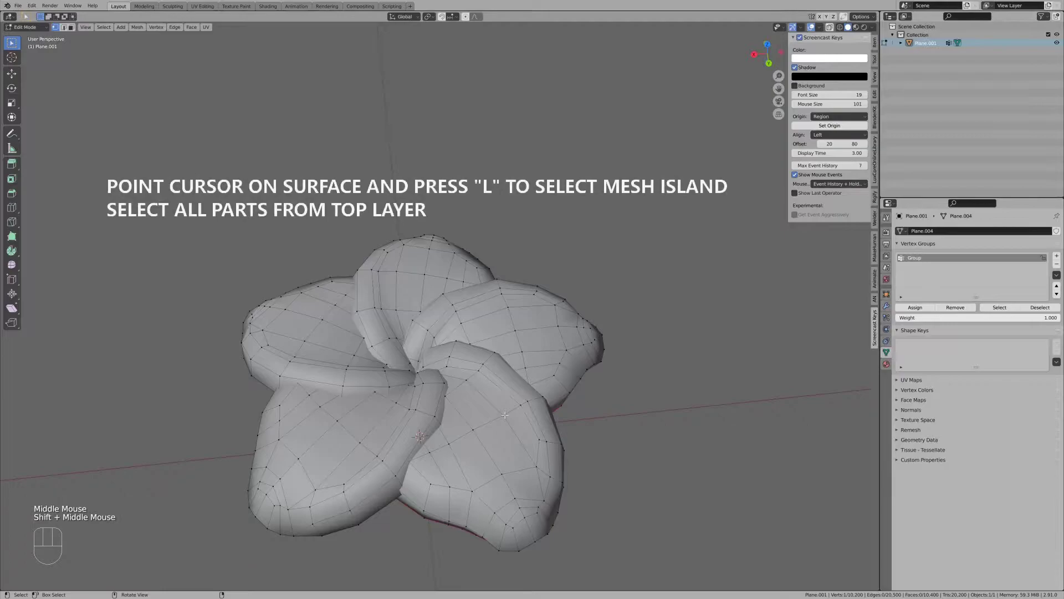
# Assign the five top-layer petal islands to Group at full weight 1.0.
pyautogui.press('l')
pyautogui.press('l')
pyautogui.press('l')
pyautogui.press('l')
pyautogui.press('l')
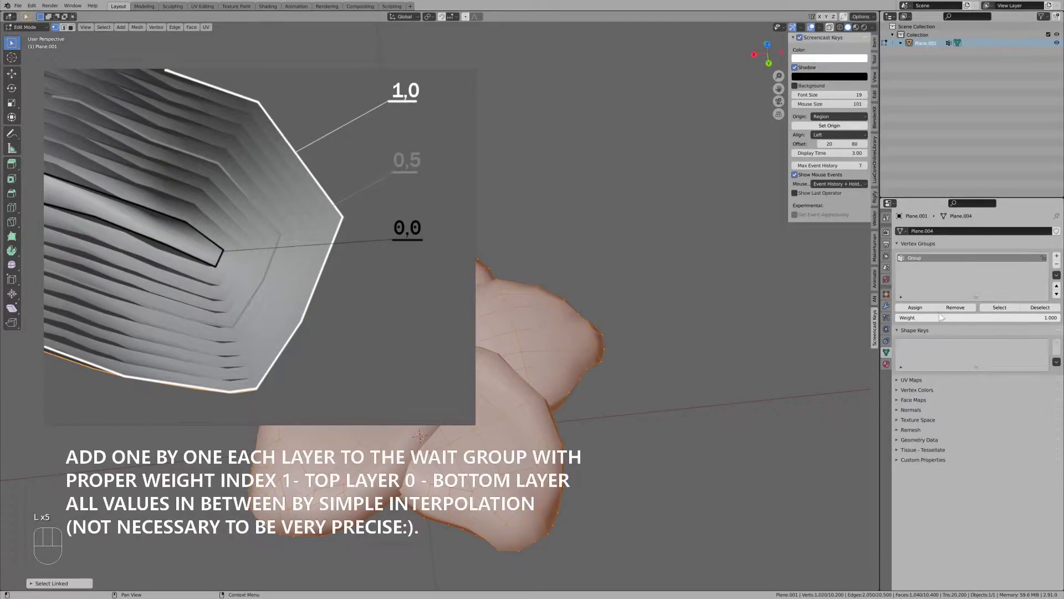
pyautogui.click(924, 310)
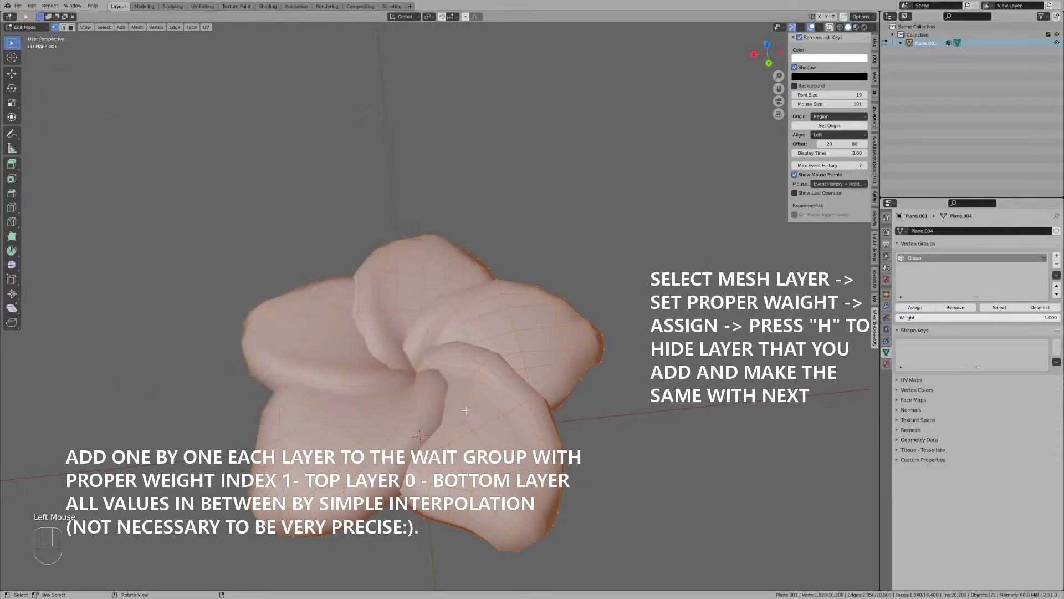
pyautogui.moveTo(145, 32); pyautogui.dragTo(277, 214)
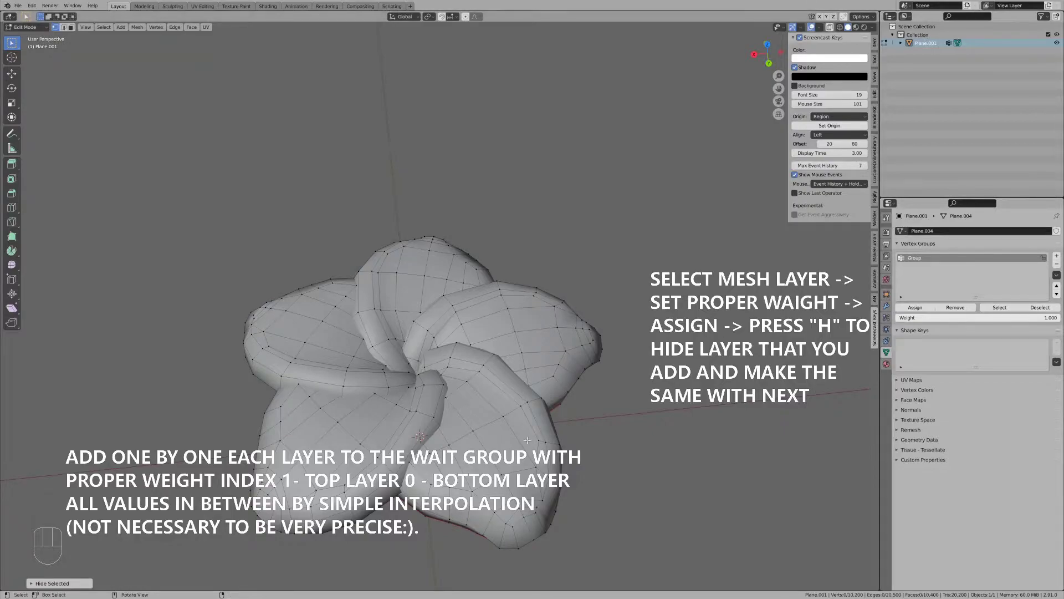
# Assign the next shell layer to Group at weight 0.9 and hide it.
pyautogui.press('l')
pyautogui.press('l')
pyautogui.press('l')
pyautogui.press('l')
pyautogui.press('l')
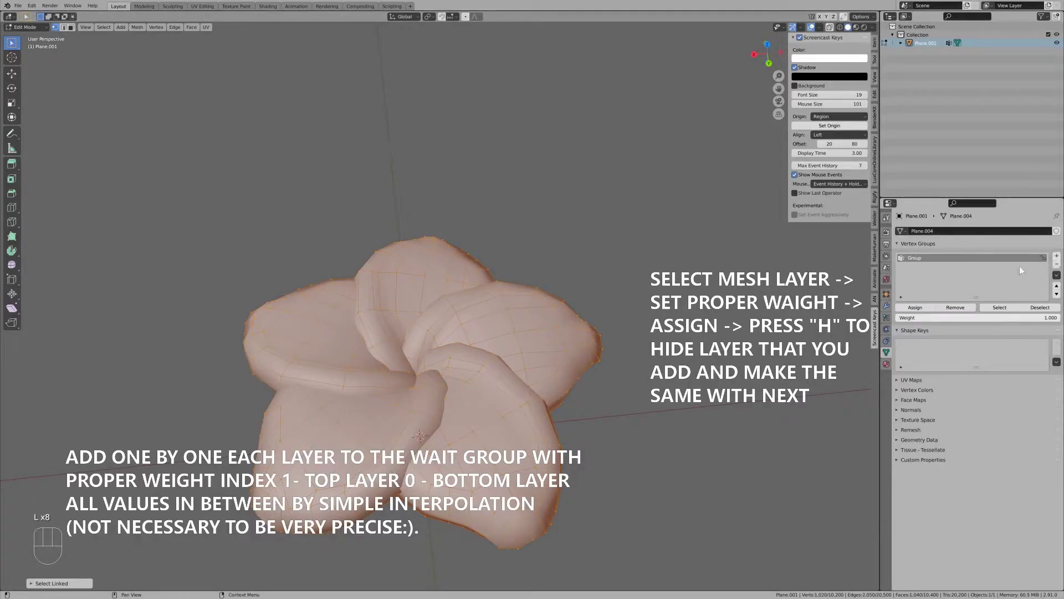
pyautogui.moveTo(945, 319); pyautogui.dragTo(928, 311)
pyautogui.click(917, 313)
pyautogui.press('k')
pyautogui.press('j')
pyautogui.press('h')
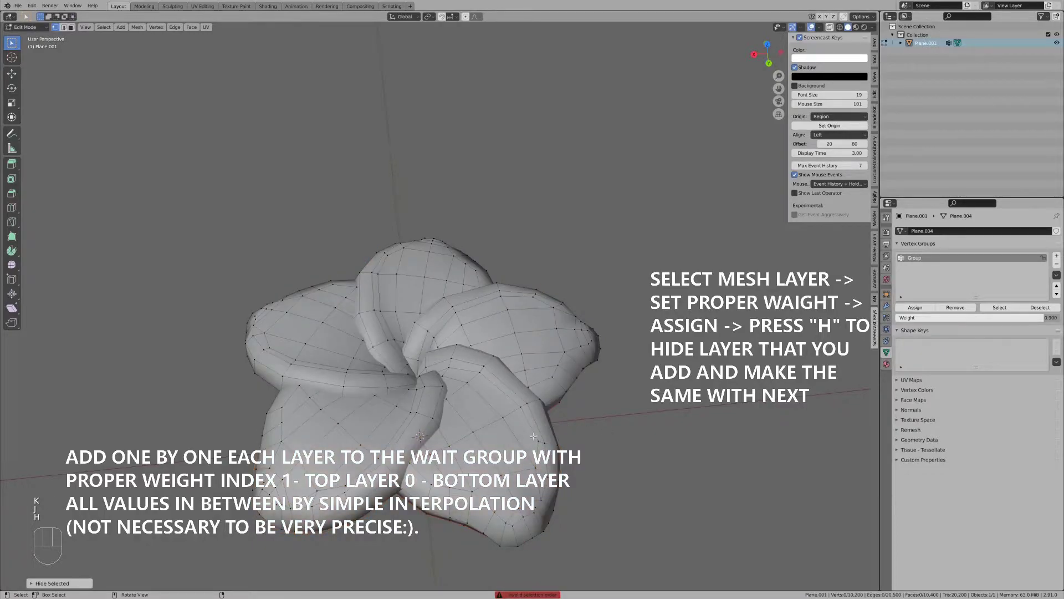
# Select the petal islands of the newly exposed next layer.
pyautogui.press('l')
pyautogui.press('l')
pyautogui.press('l')
pyautogui.press('l')
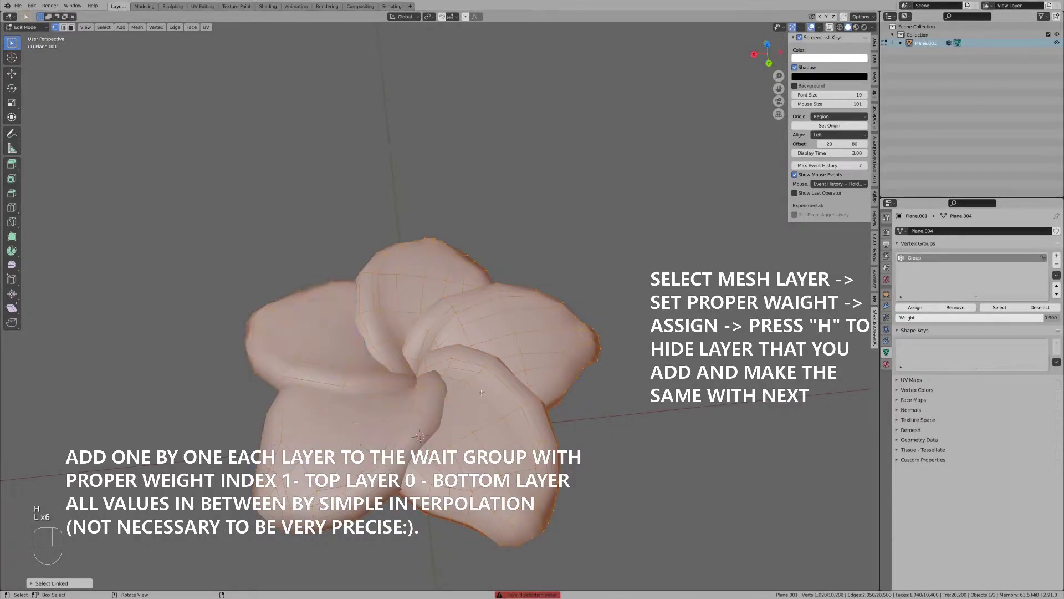
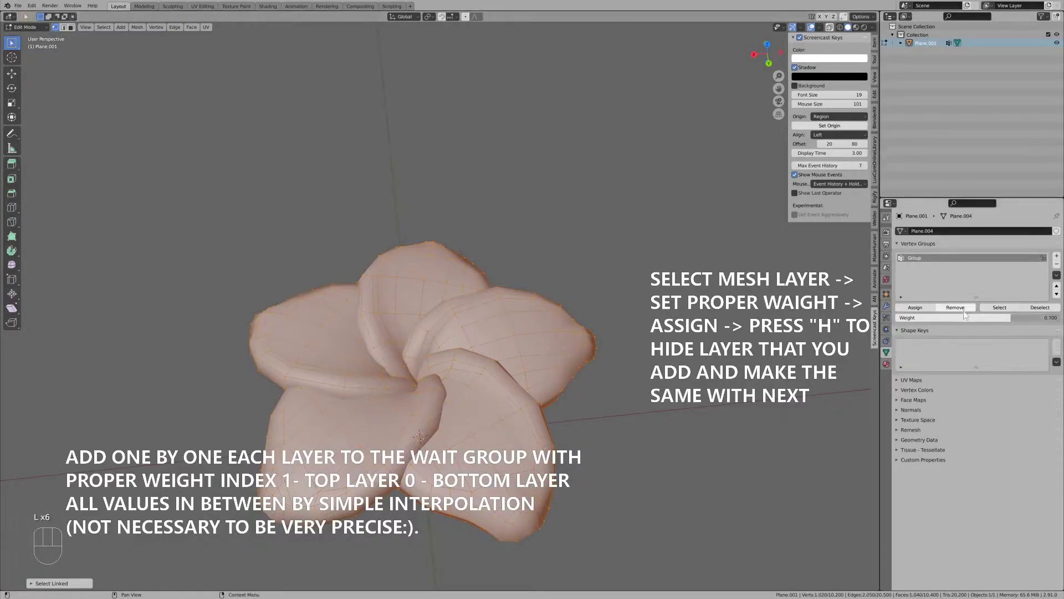
# Assign the selected layer at the next lower weight and hide it.
pyautogui.moveTo(959, 326); pyautogui.dragTo(959, 325)
pyautogui.click(913, 317)
pyautogui.click(918, 313)
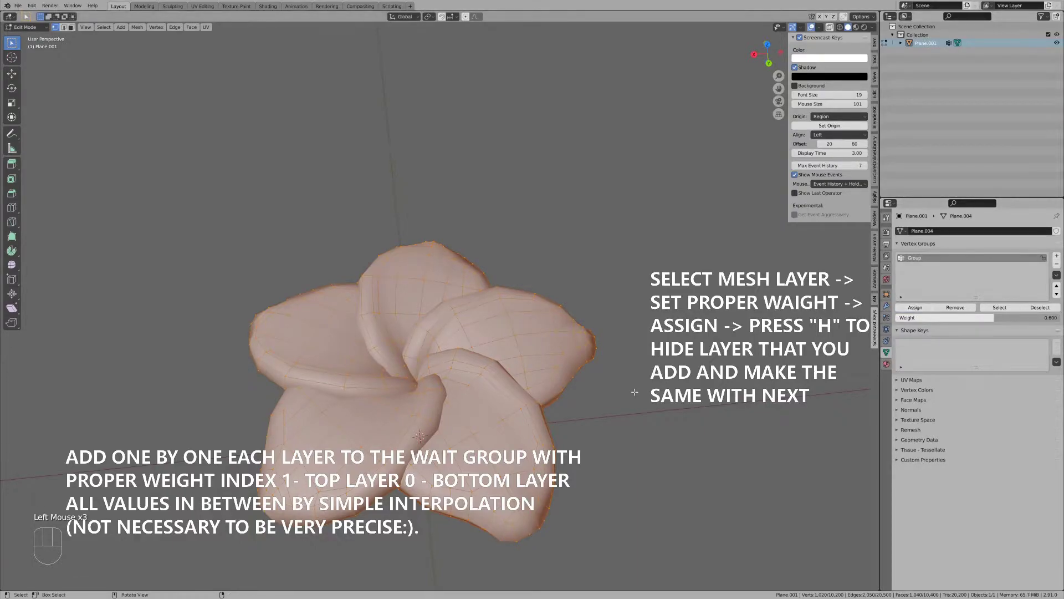
pyautogui.press('h')
# Assign the next layer to Group at weight 0.6 then 0.5 and hide it.
pyautogui.press('l')
pyautogui.press('l')
pyautogui.press('l')
pyautogui.press('l')
pyautogui.press('l')
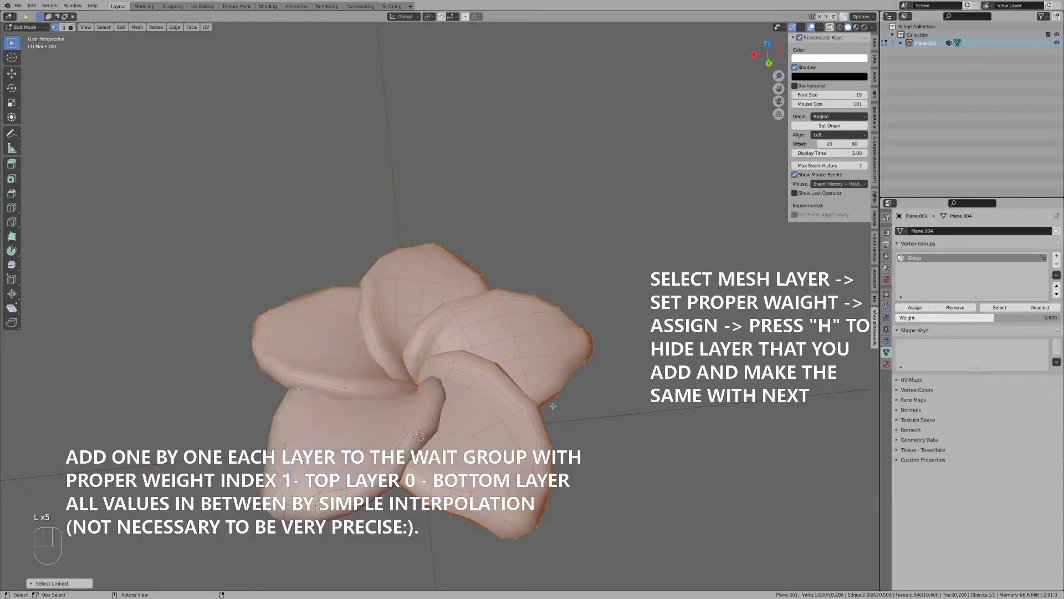
pyautogui.click(967, 327)
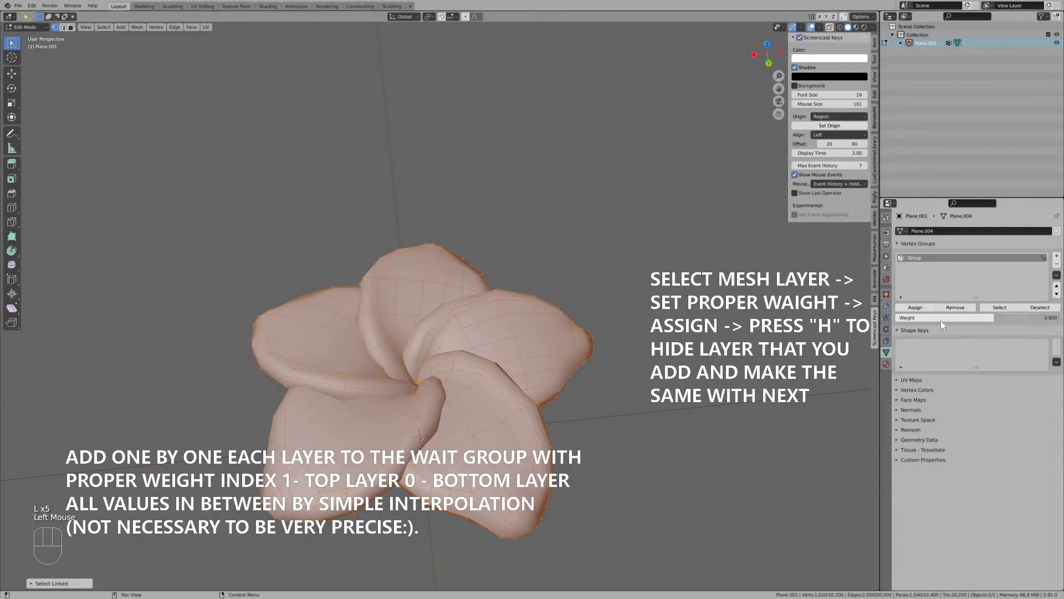
pyautogui.moveTo(943, 326); pyautogui.dragTo(920, 310)
pyautogui.click(922, 309)
pyautogui.press('h')
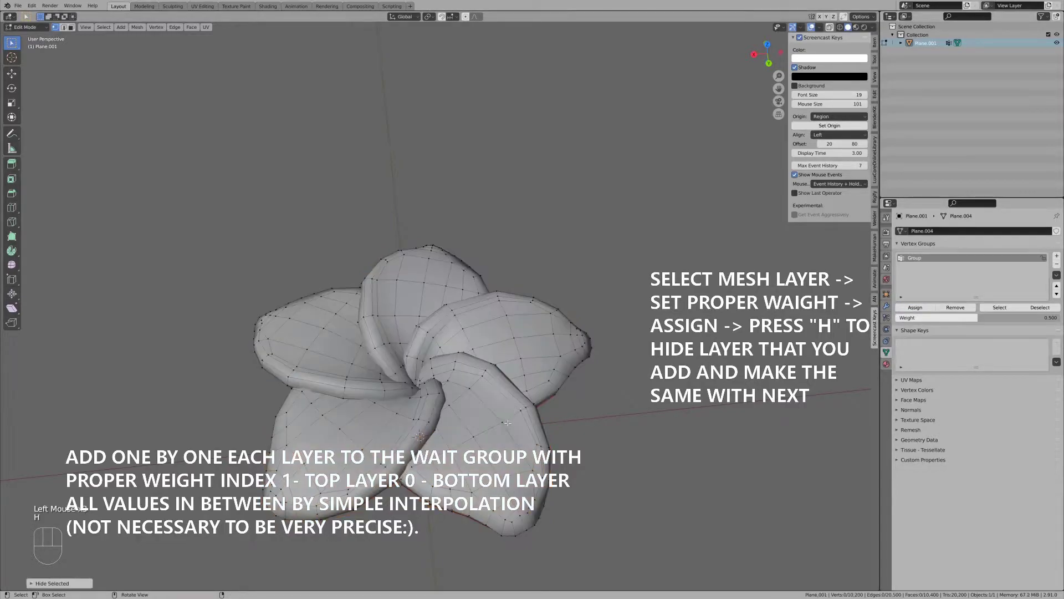
# Assign the next layer to Group at weight 0.4 and hide it.
pyautogui.press('l')
pyautogui.press('l')
pyautogui.press('l')
pyautogui.press('l')
pyautogui.press('l')
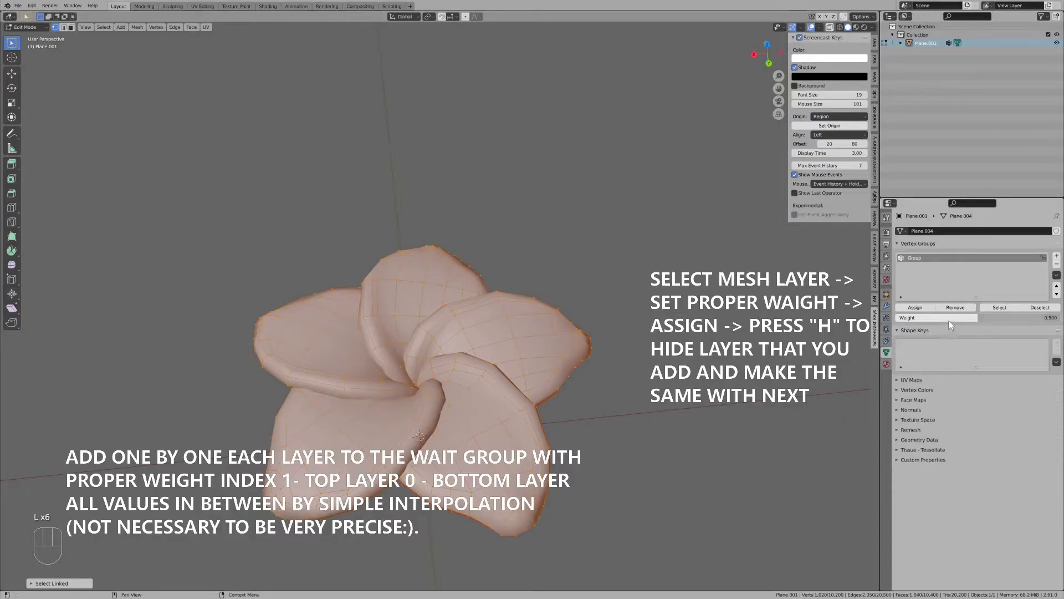
pyautogui.moveTo(955, 324); pyautogui.dragTo(950, 323)
pyautogui.click(929, 313)
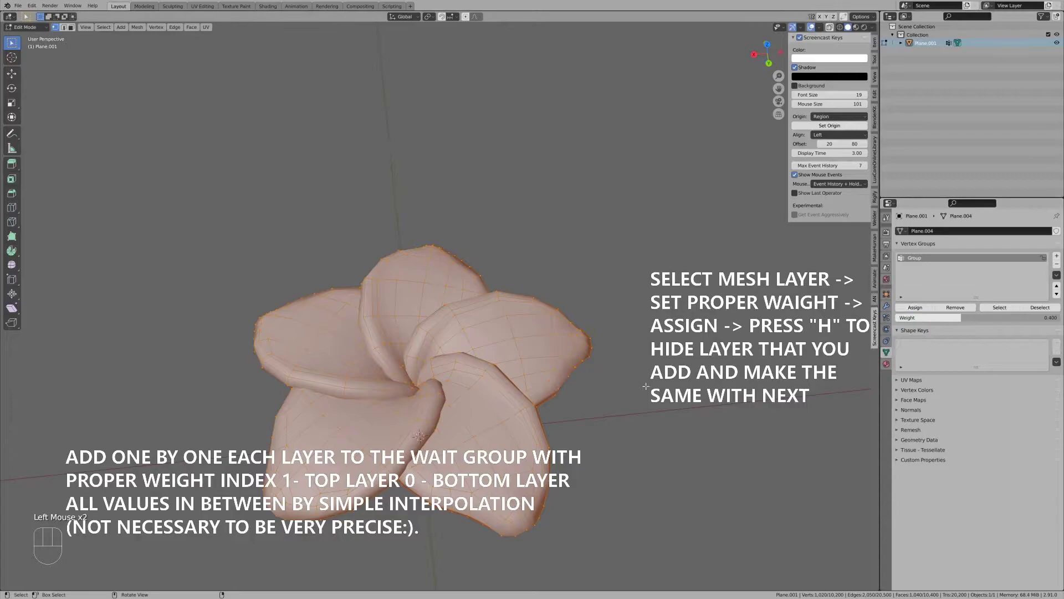
pyautogui.press('h')
# Assign the next layer to Group at weight 0.3 and hide it.
pyautogui.press('l')
pyautogui.press('l')
pyautogui.press('l')
pyautogui.press('l')
pyautogui.press('l')
pyautogui.press('l')
pyautogui.moveTo(972, 325); pyautogui.dragTo(971, 325)
pyautogui.click(922, 313)
pyautogui.press('h')
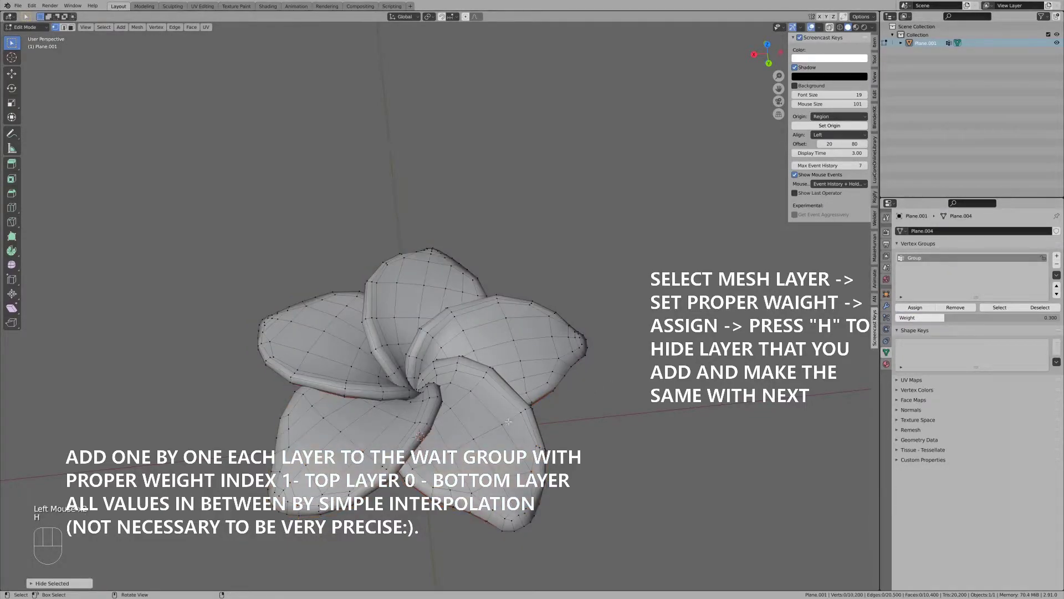
# Assign the next layer to Group at weight 0.2 and hide it.
pyautogui.press('l')
pyautogui.press('l')
pyautogui.press('l')
pyautogui.press('l')
pyautogui.press('l')
pyautogui.moveTo(966, 325); pyautogui.dragTo(963, 319)
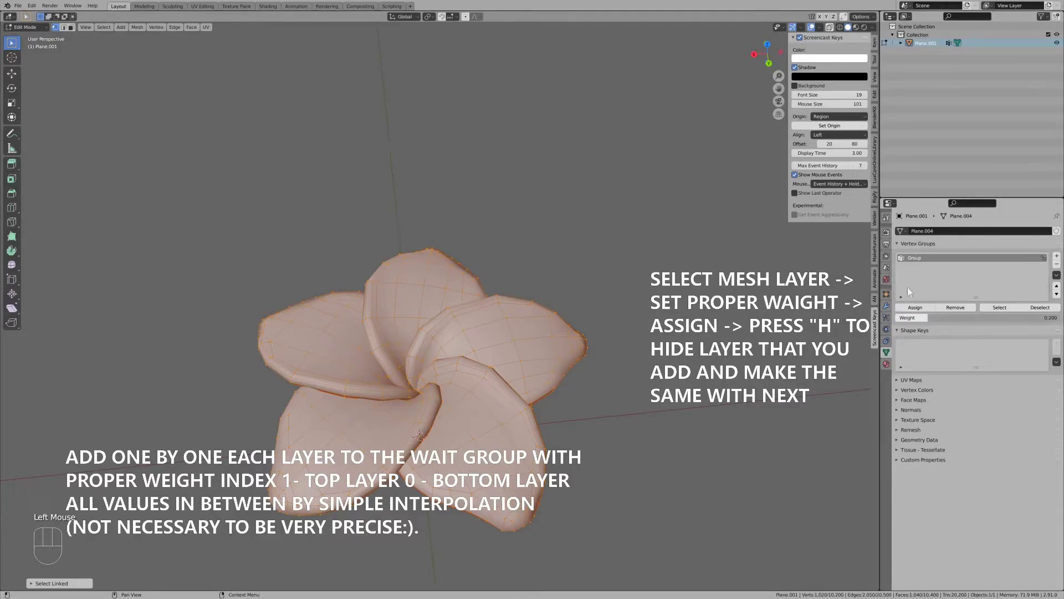
pyautogui.click(920, 315)
pyautogui.press('h')
# Assign the innermost layer to Group at weight 0.1.
pyautogui.press('l')
pyautogui.press('l')
pyautogui.press('l')
pyautogui.press('l')
pyautogui.press('l')
pyautogui.press('l')
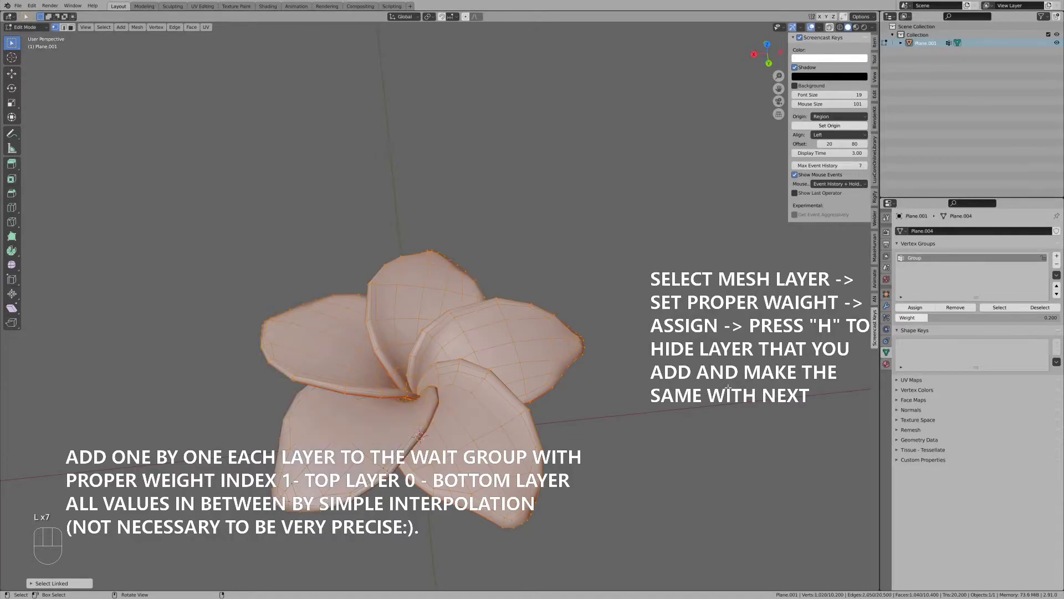
pyautogui.moveTo(945, 321); pyautogui.dragTo(953, 319)
pyautogui.click(918, 314)
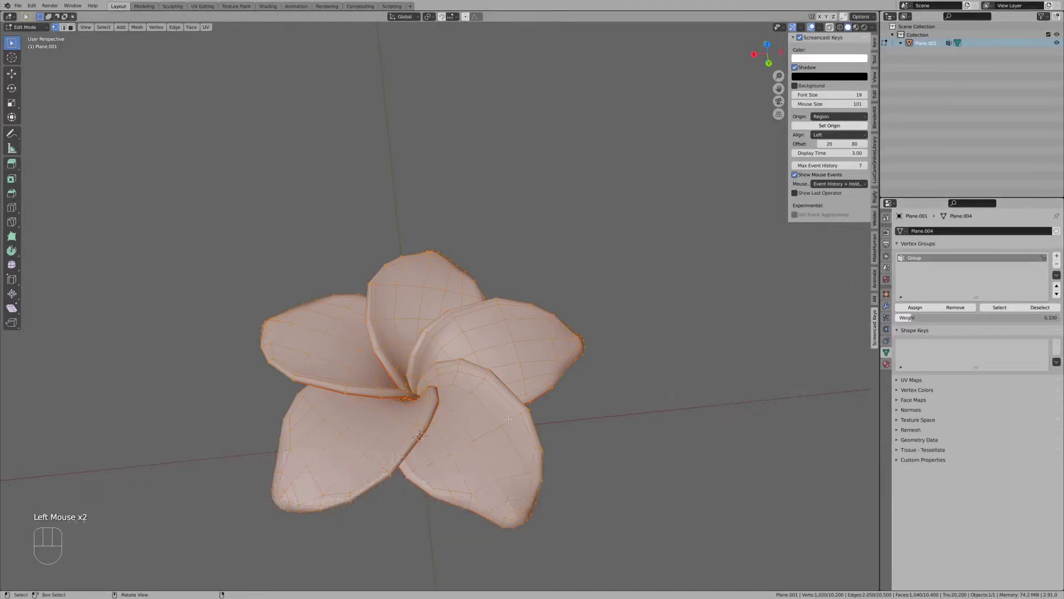
# Hide the last weighted layer and return the whole flower to Object Mode.
pyautogui.press('h')
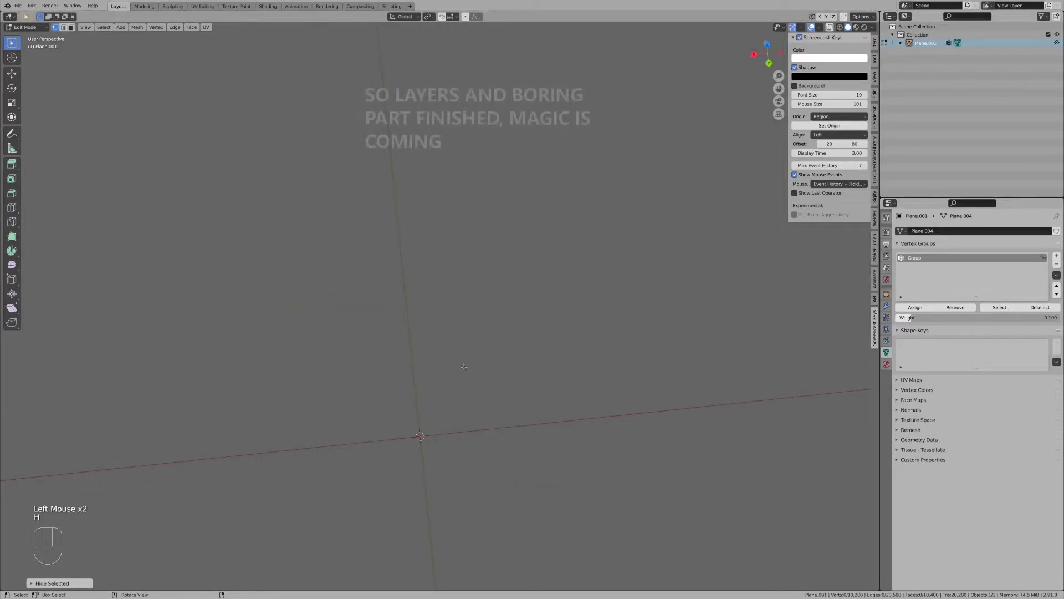
pyautogui.press('Tab')
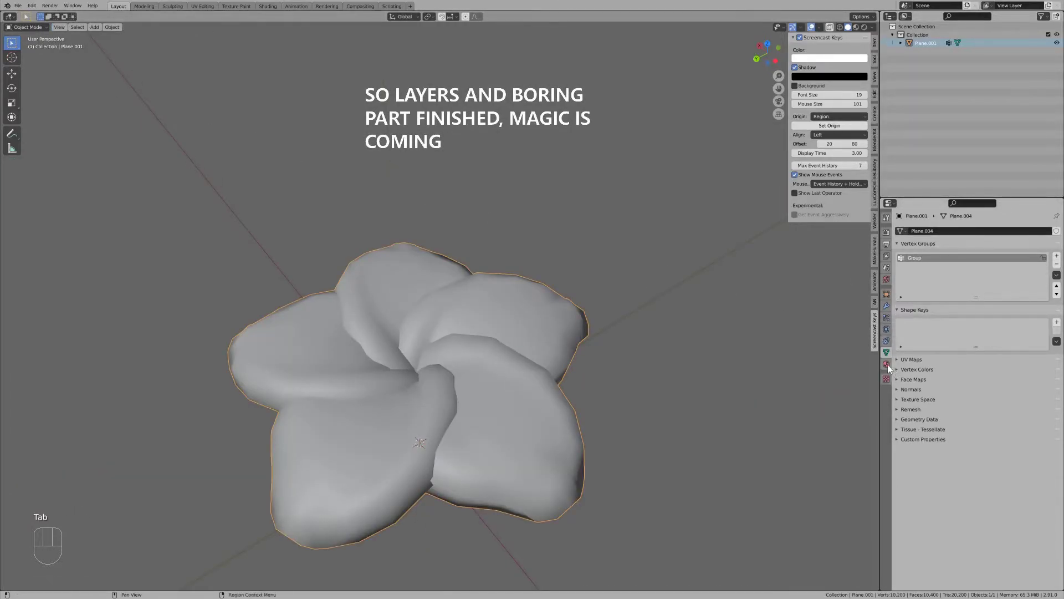
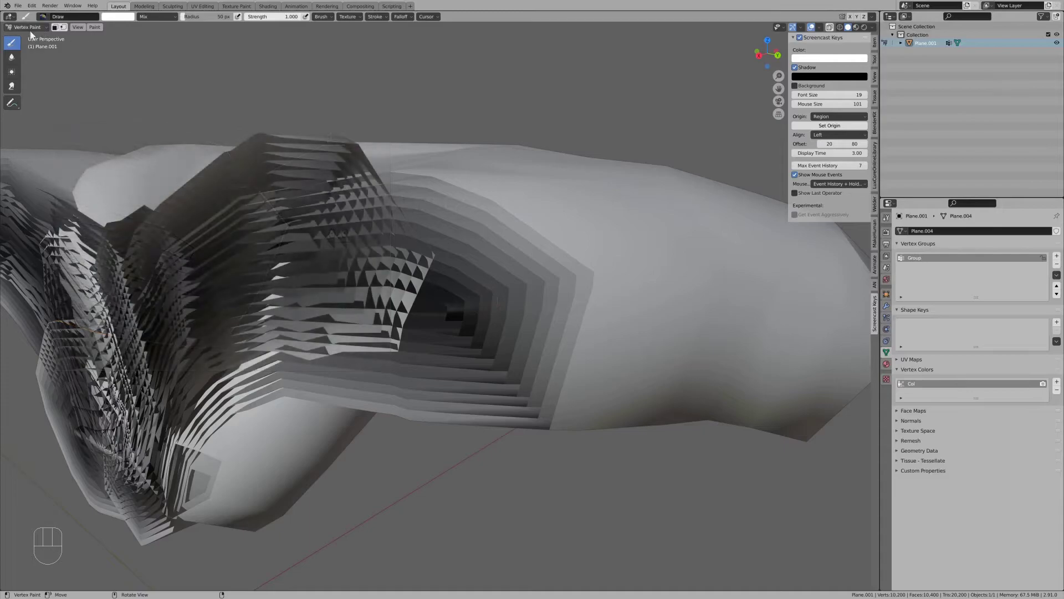
# Switch the viewport from Vertex Paint back to Object Mode for export.
pyautogui.click(25, 34)
pyautogui.click(32, 32)
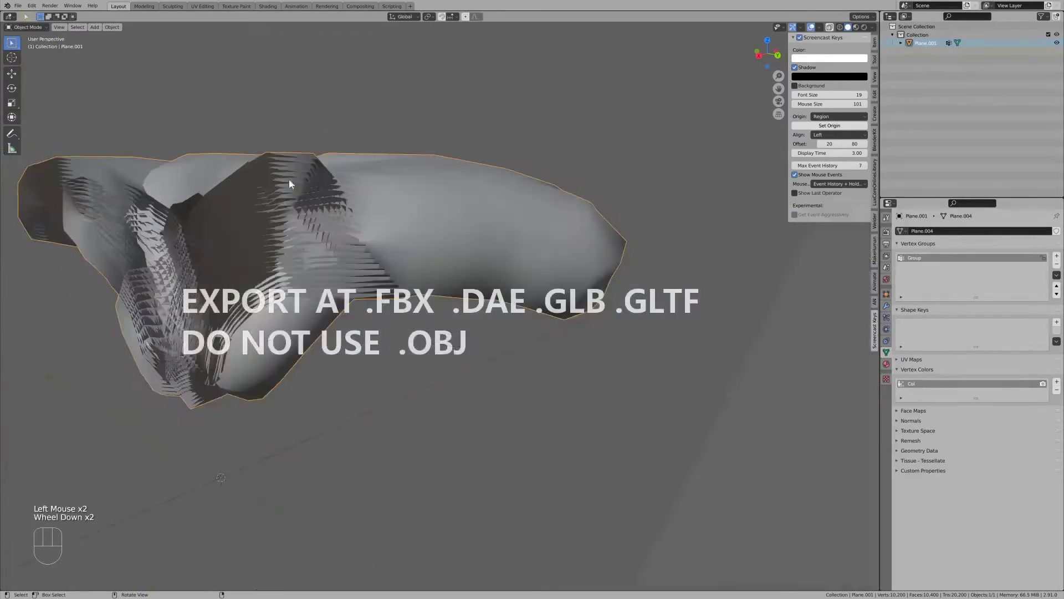